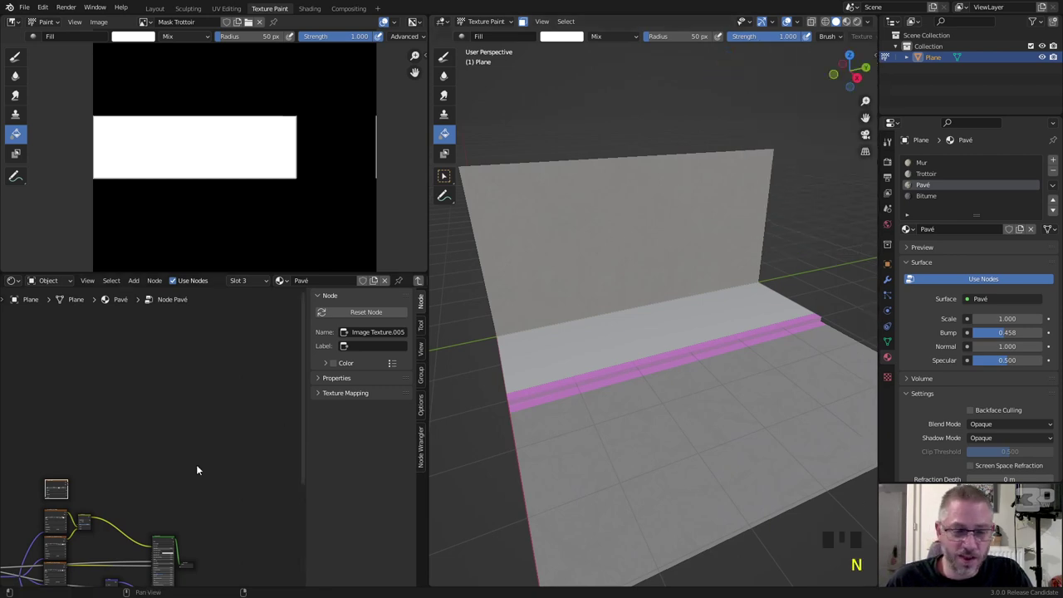
# - Link the mapping vector into the new Image Texture and create a blank 1024 px image 'Mask Pavé'
pyautogui.middleClick(121, 492)
pyautogui.scroll(3)
pyautogui.moveTo(110, 411); pyautogui.dragTo(101, 554)
pyautogui.moveTo(101, 553); pyautogui.dragTo(97, 542)
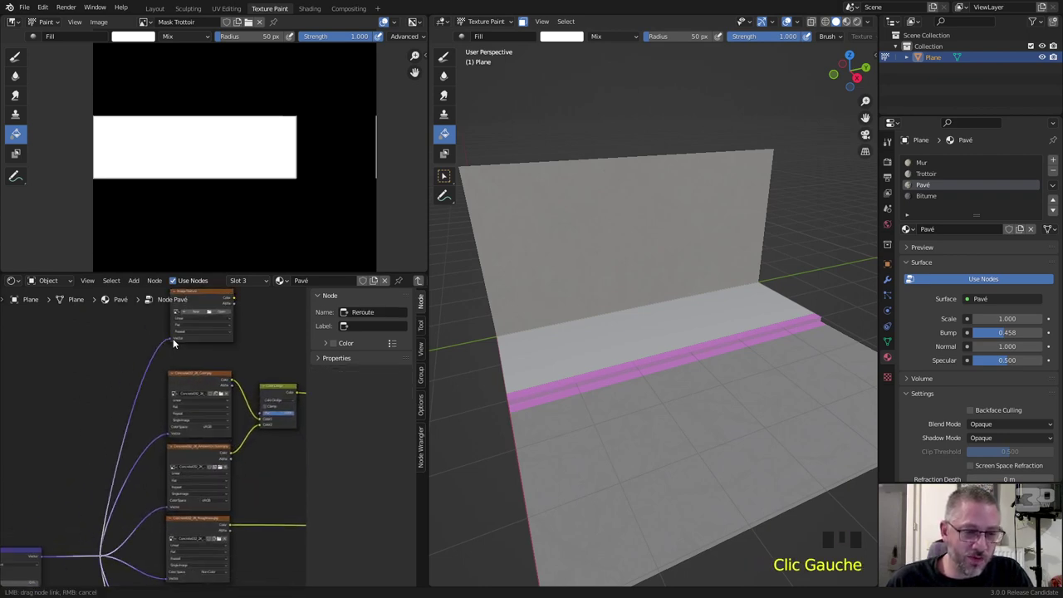
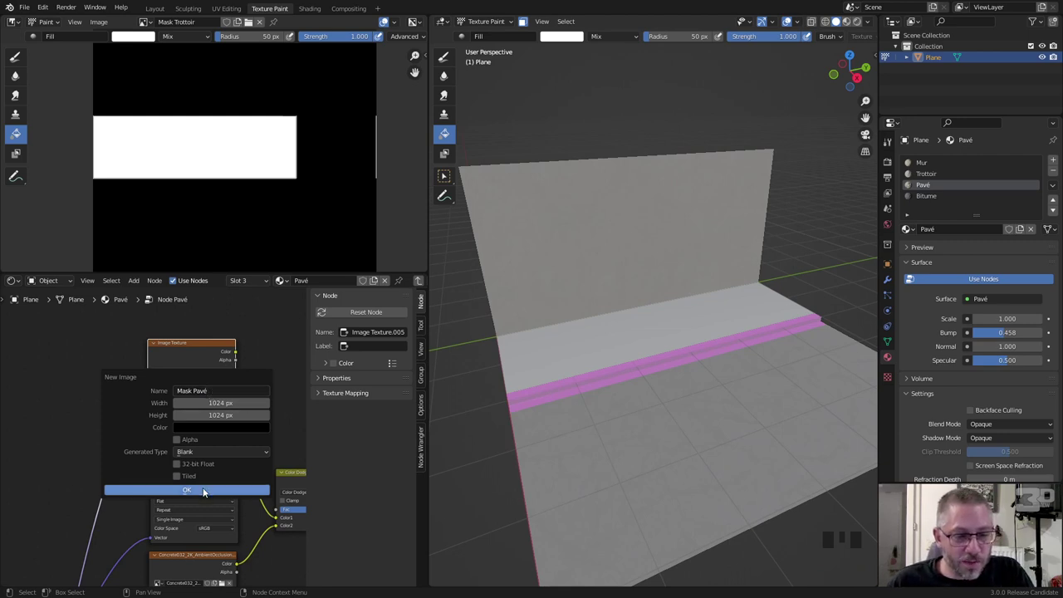
pyautogui.moveTo(238, 379); pyautogui.dragTo(180, 343)
pyautogui.click(180, 344)
pyautogui.click(166, 349)
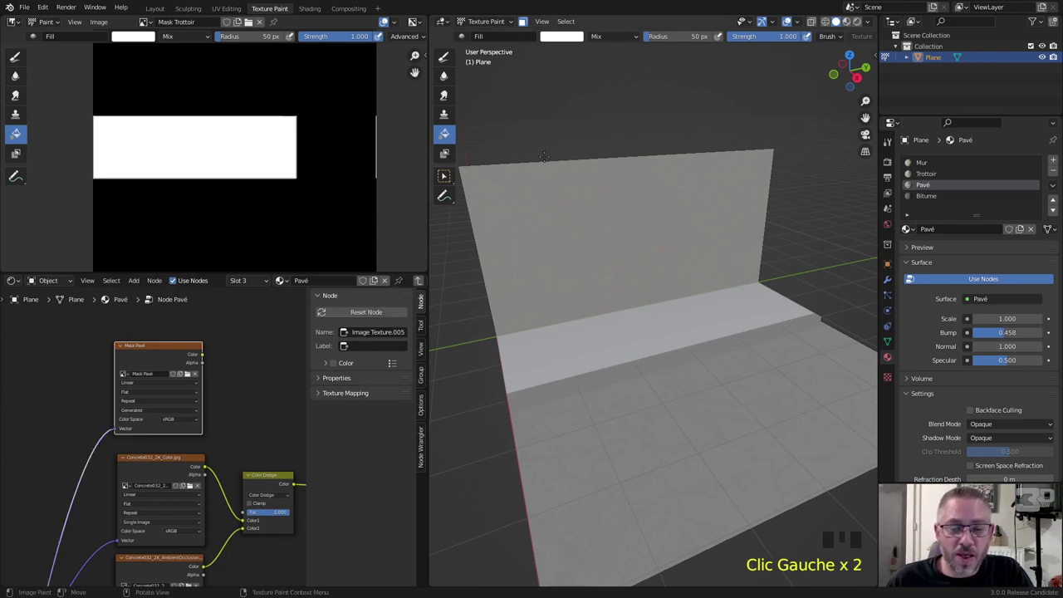
# - Enter Edit Mode and select all linked faces of the Pavé strip for painting white
pyautogui.press('Tab')
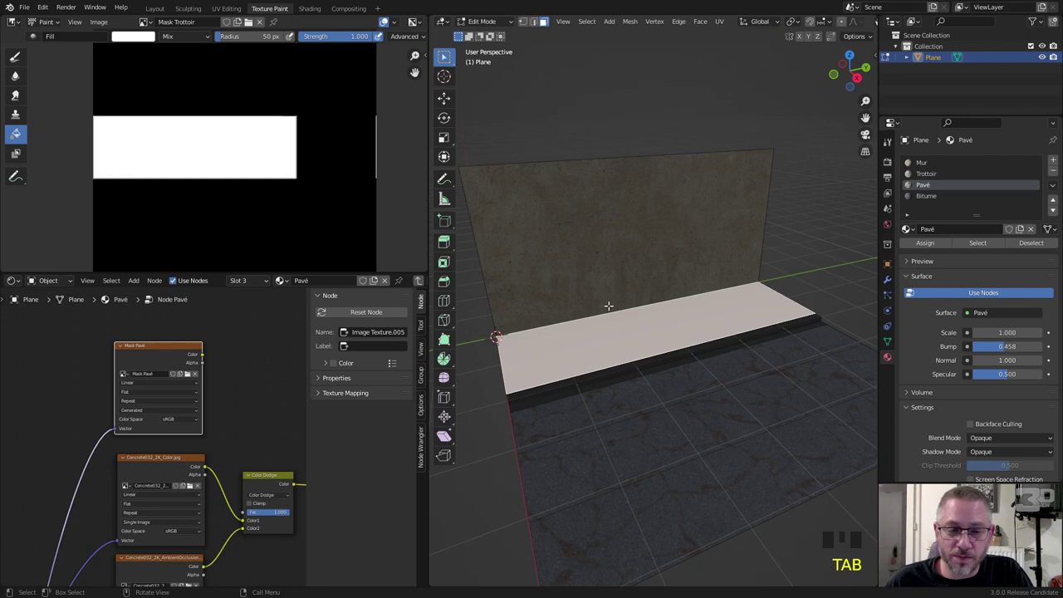
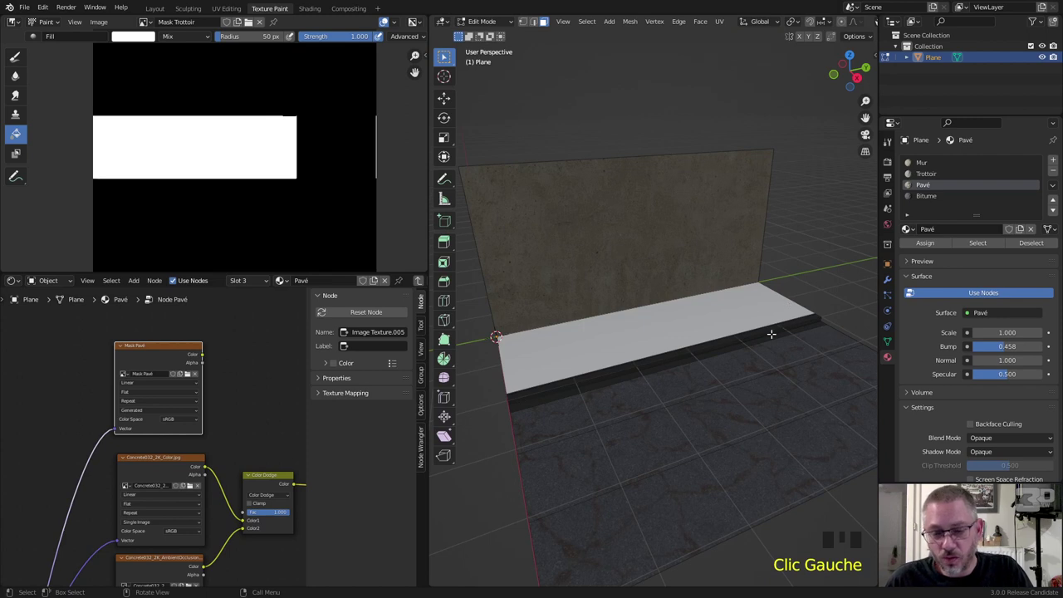
pyautogui.press('l')
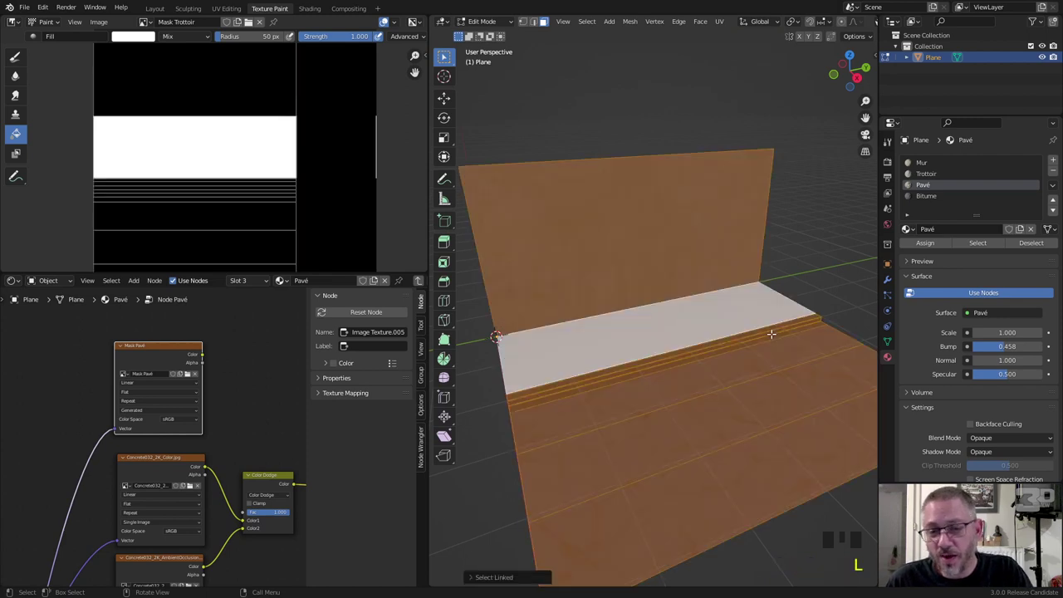
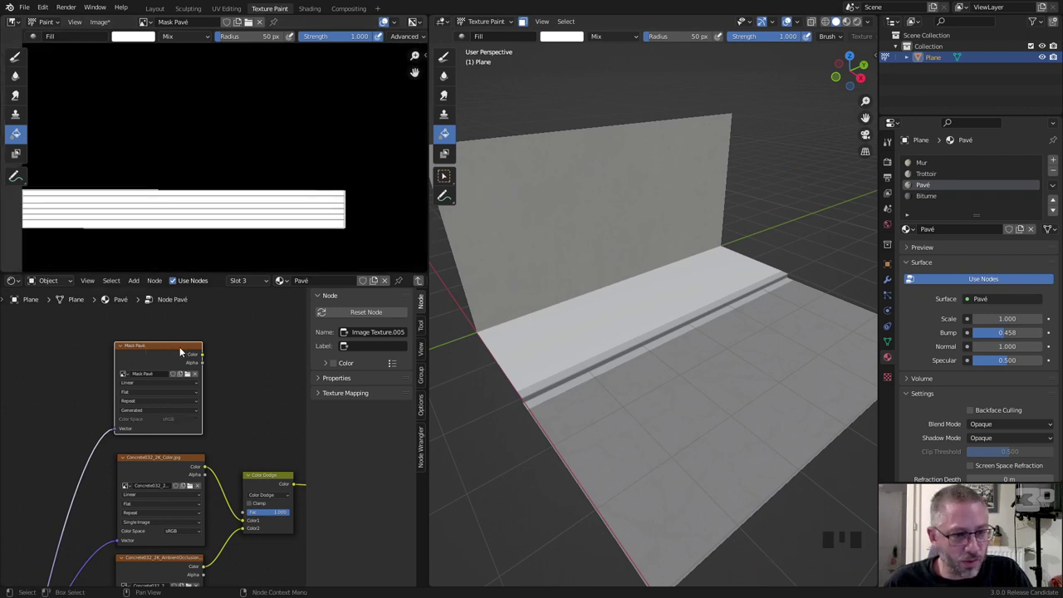
# - Save the painted Mask Pavé image as a PNG in the Pavé textures folder
pyautogui.click(181, 460)
pyautogui.click(165, 350)
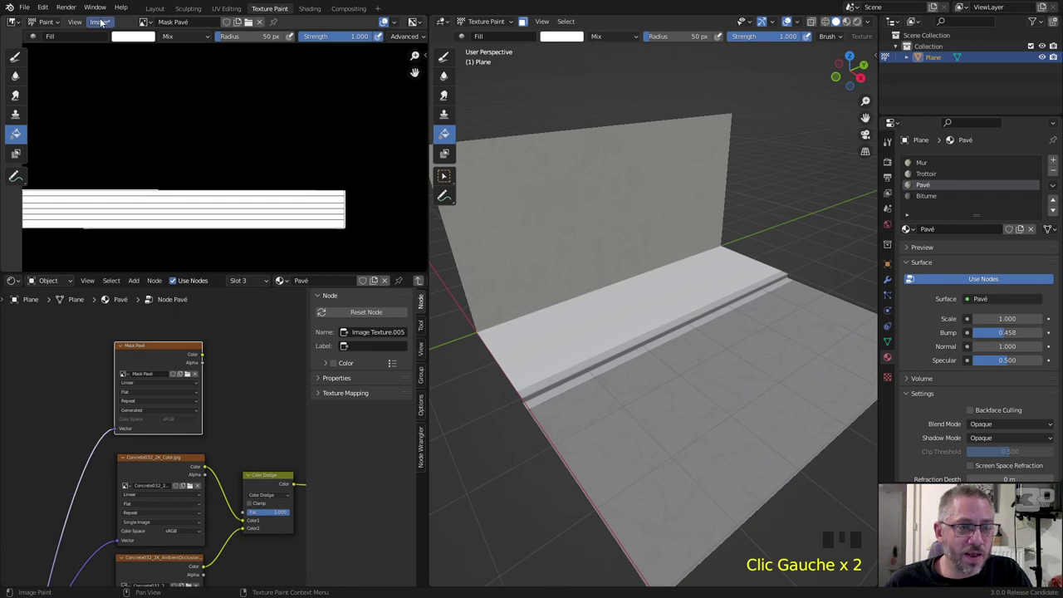
pyautogui.moveTo(105, 22); pyautogui.dragTo(351, 206)
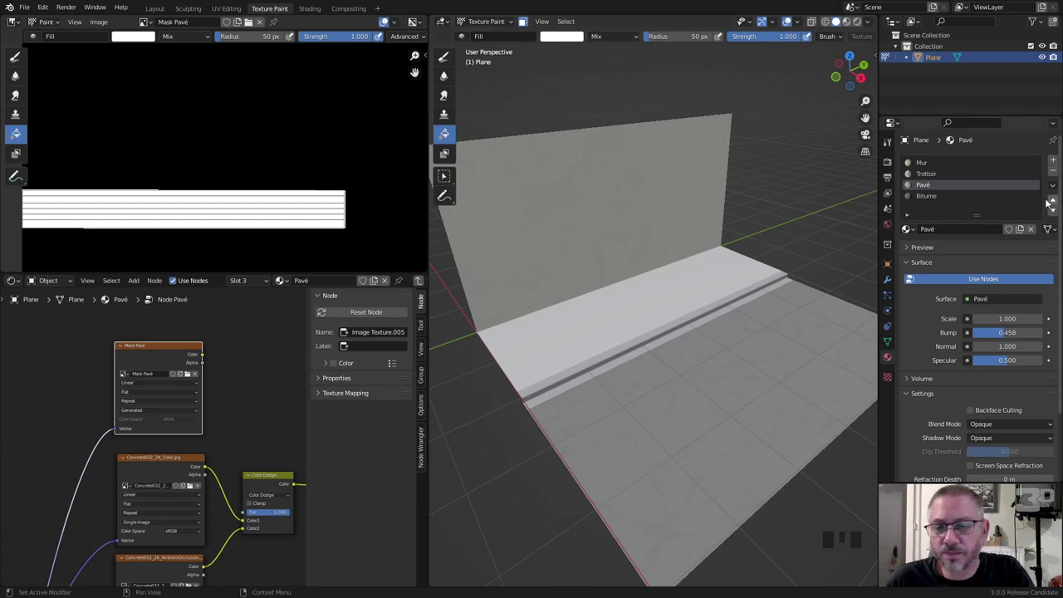
# - Switch to the Bitume material and select its Node Bitume group node
pyautogui.click(934, 196)
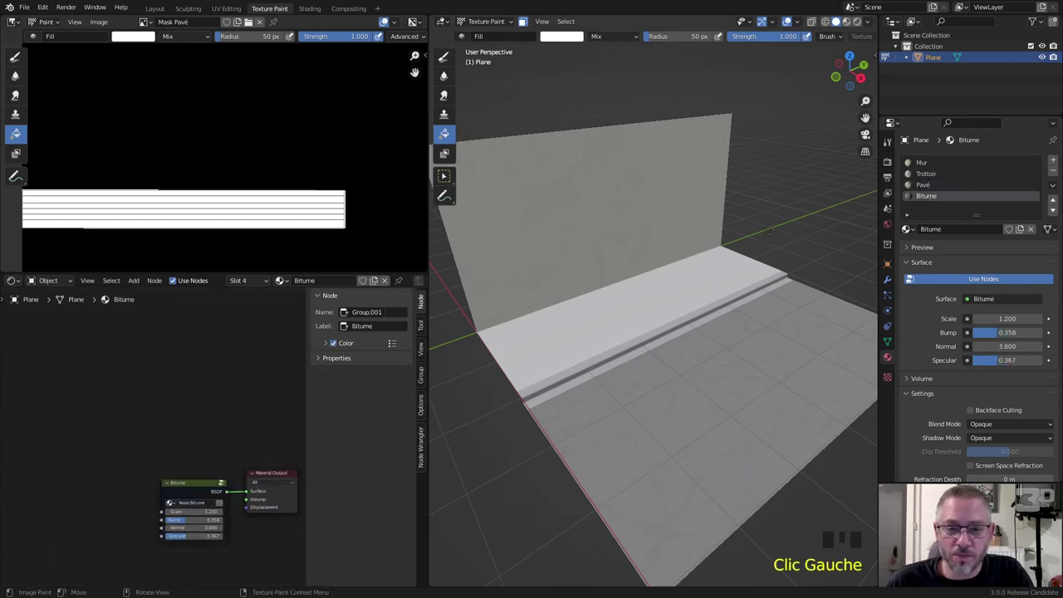
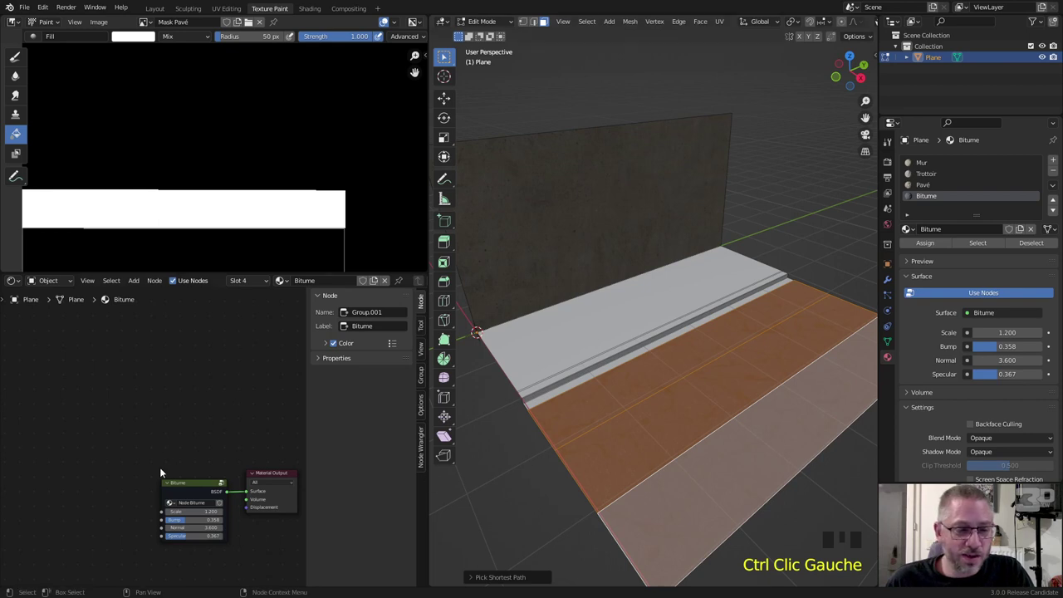
pyautogui.middleClick(198, 486)
pyautogui.scroll(3)
pyautogui.click(201, 323)
pyautogui.scroll(-3)
pyautogui.scroll(-3)
pyautogui.scroll(3)
# - Inside the Bitume group, arrange the nodes and bring up the Add menu for a new Image Texture
pyautogui.moveTo(220, 407); pyautogui.dragTo(120, 407)
pyautogui.scroll(-3)
pyautogui.moveTo(163, 404); pyautogui.dragTo(189, 369)
pyautogui.press('shift+a')
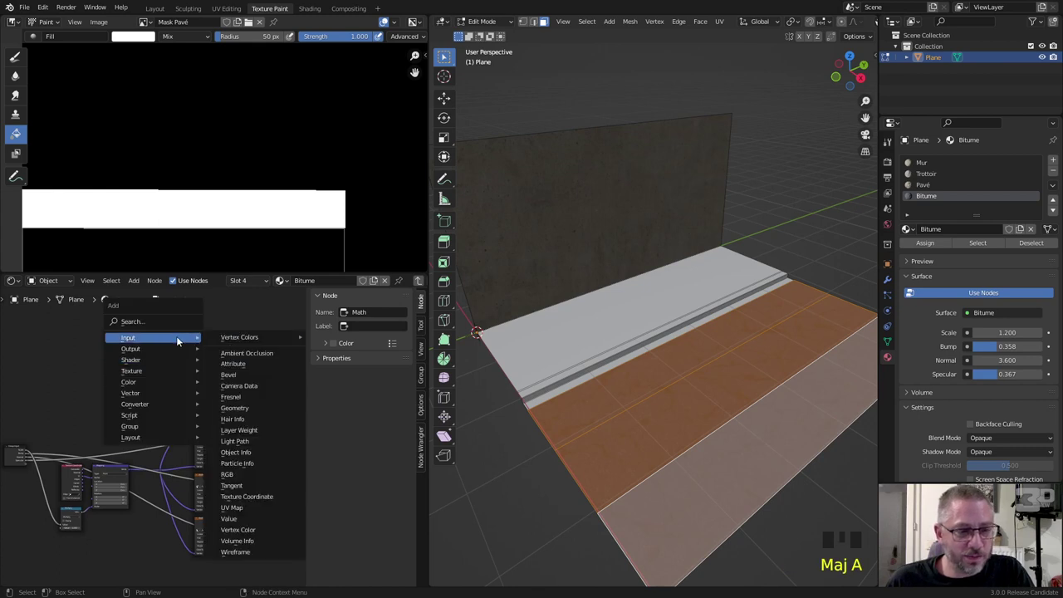
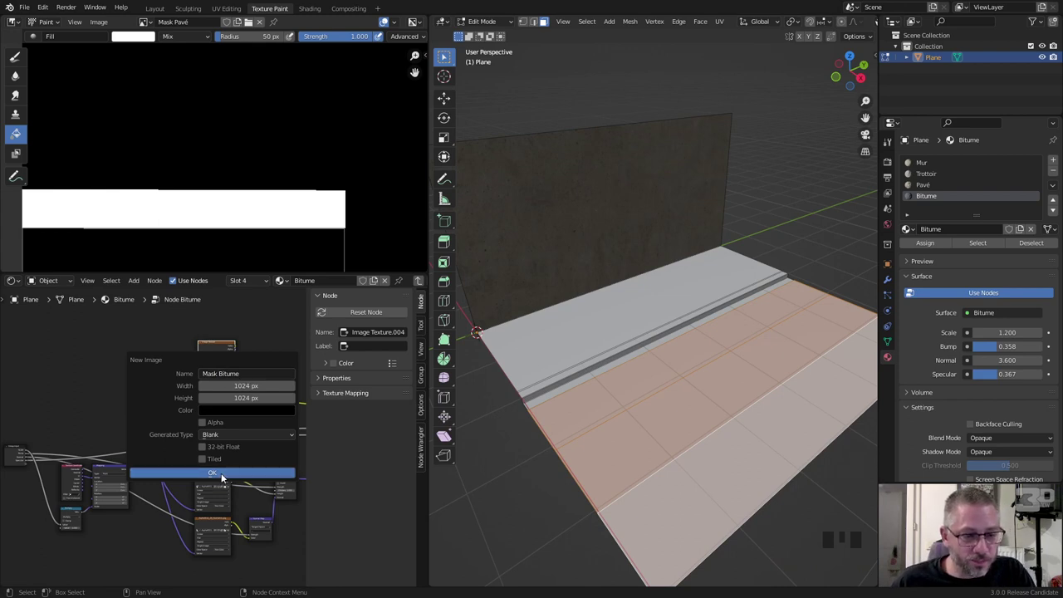
# - Link the Bitume mapping vector into the Mask Bitume texture and return to Texture Paint
pyautogui.scroll(3)
pyautogui.scroll(3)
pyautogui.moveTo(115, 500); pyautogui.dragTo(124, 491)
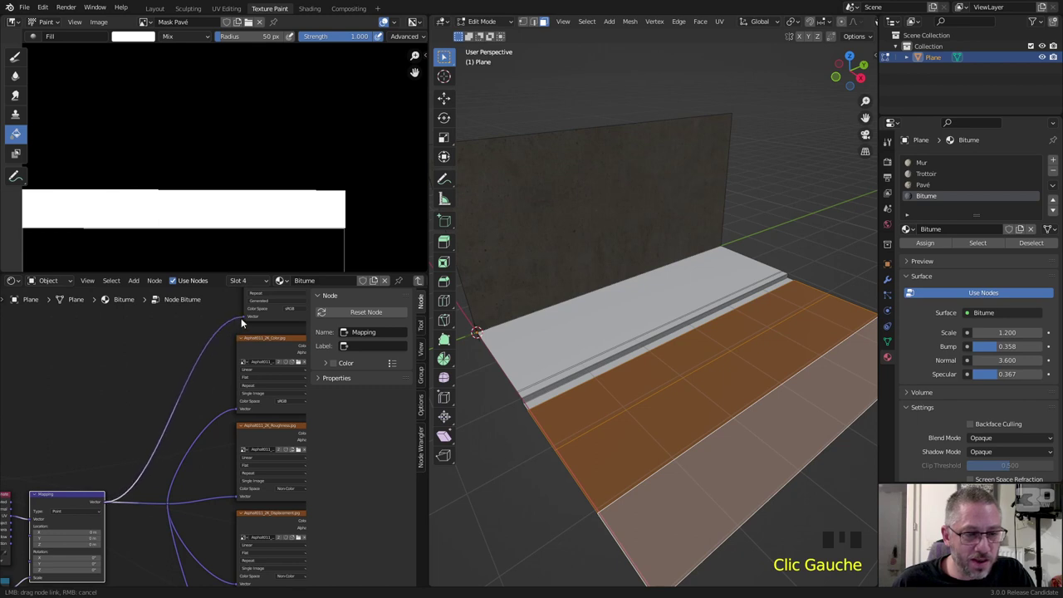
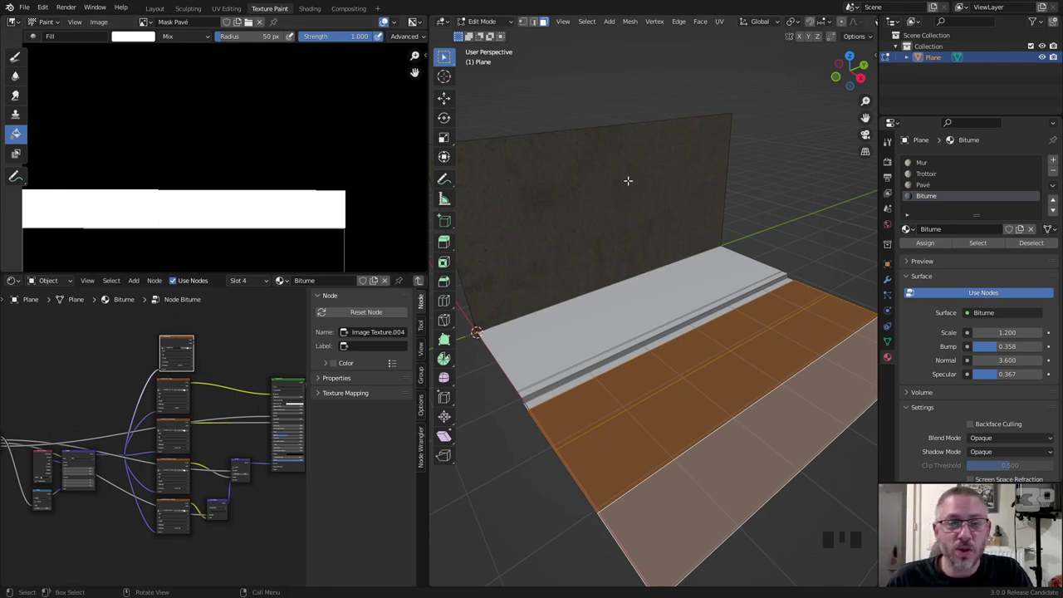
pyautogui.press('Tab')
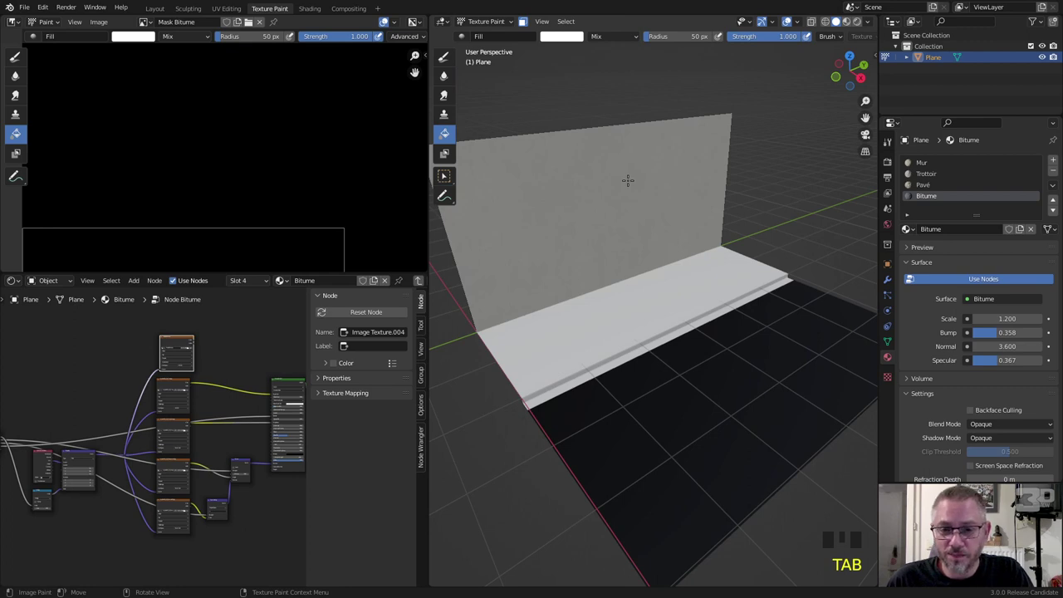
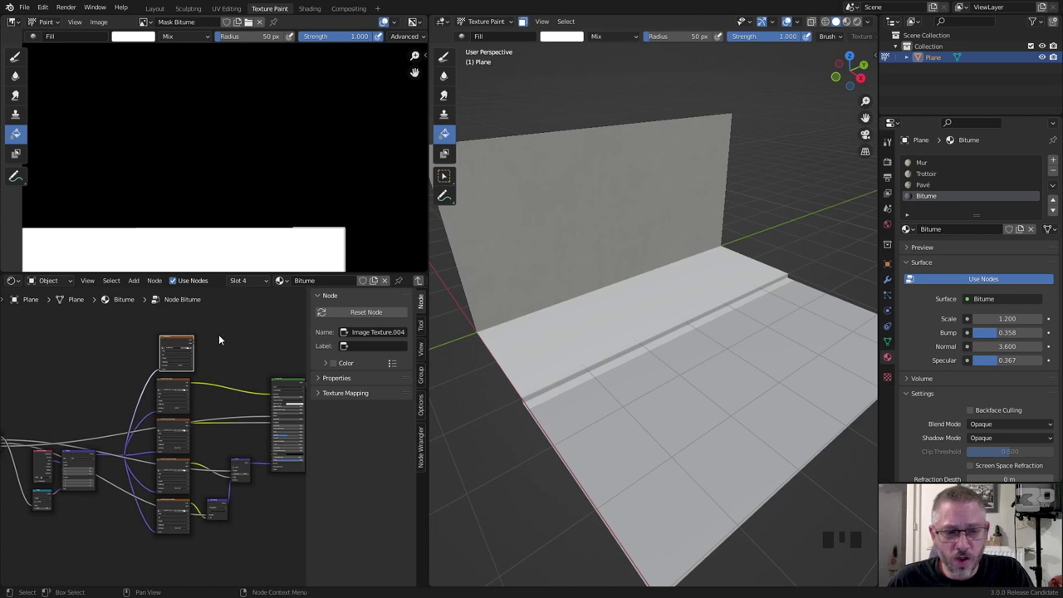
# - Exit the Node Bitume group back to the material's top-level node tree
pyautogui.press('Tab')
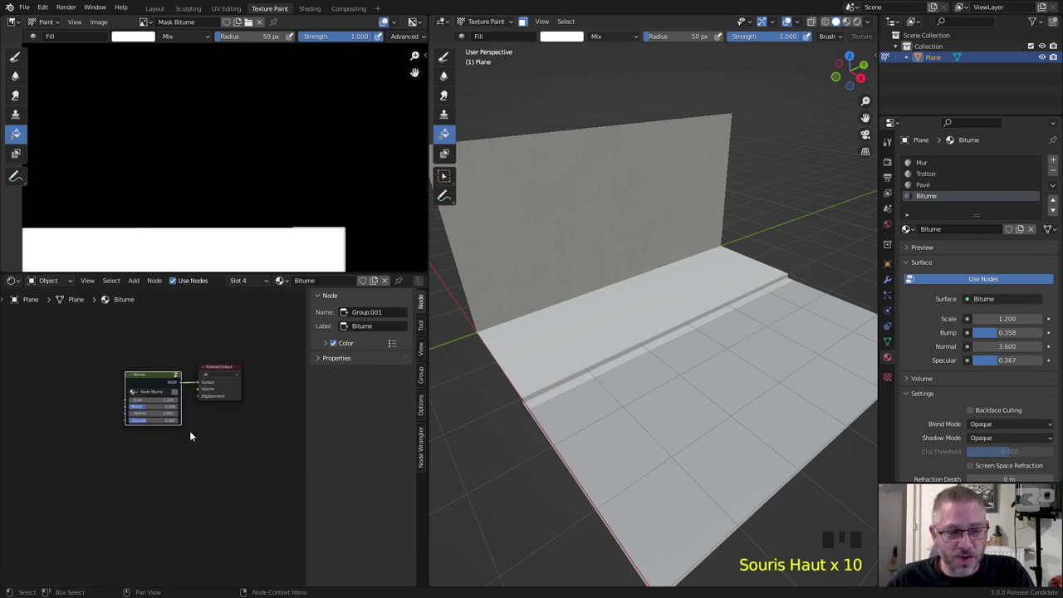
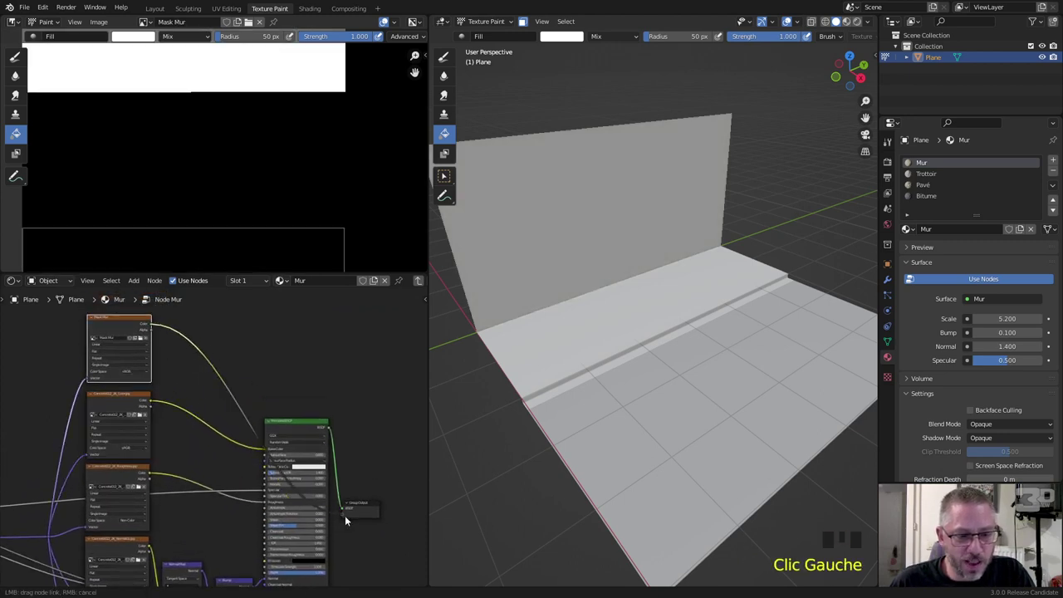
# - Connect the Mask Mur image Color to the Group Output and show the group's sockets in the sidebar
pyautogui.click(374, 505)
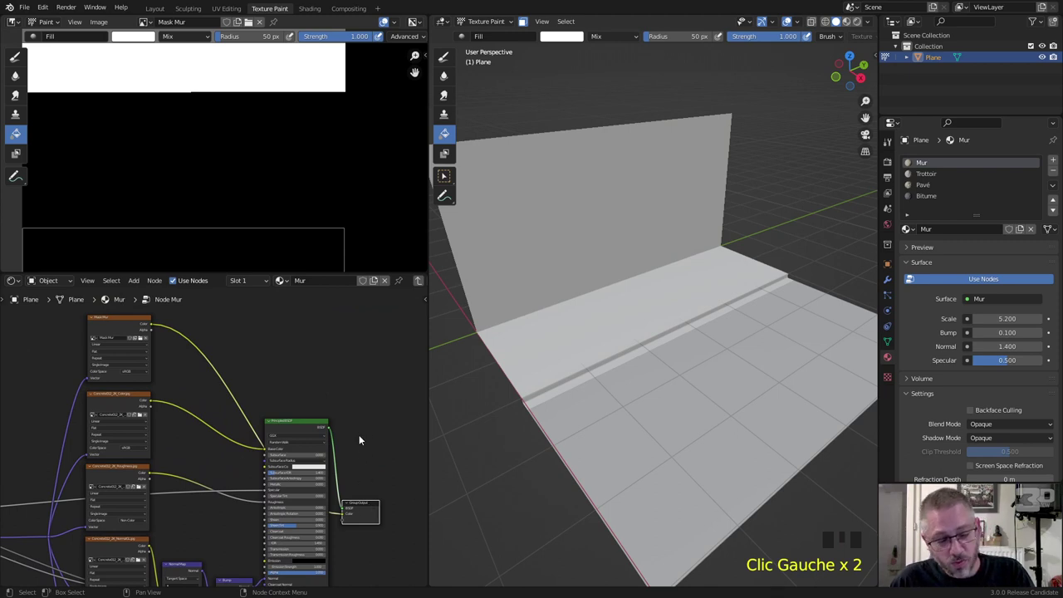
pyautogui.press('Tab')
pyautogui.press('Tab')
pyautogui.press('n')
pyautogui.click(427, 372)
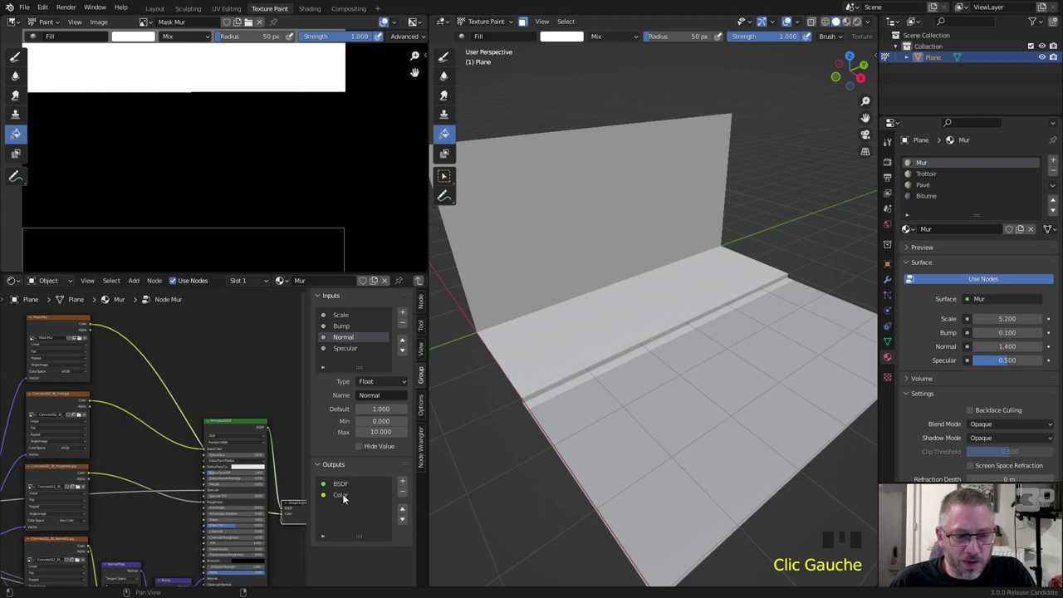
# - Rename the new Color output to Mask and exit the Mur node group
pyautogui.click(348, 496)
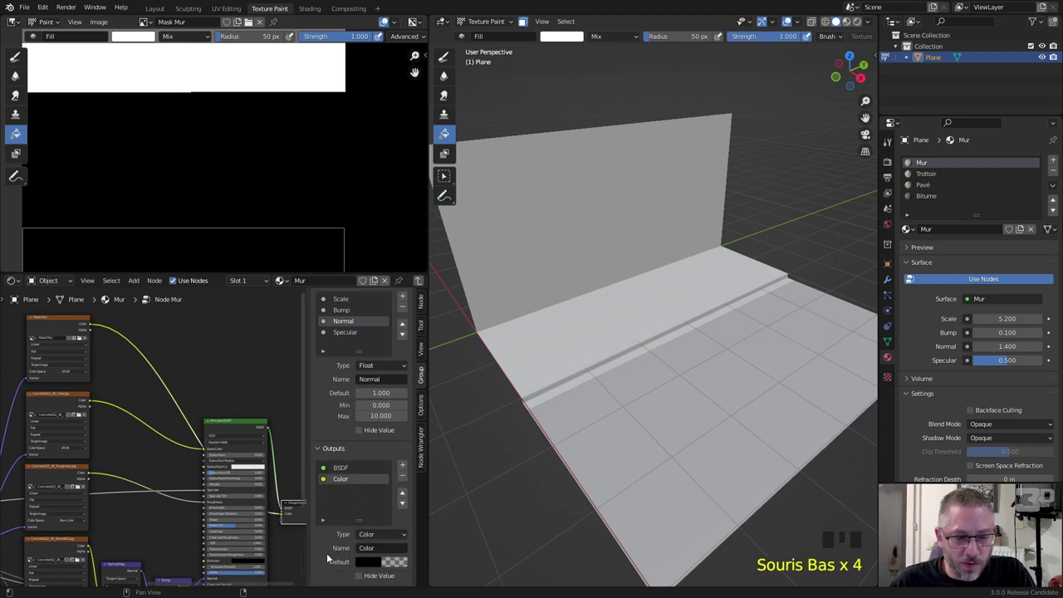
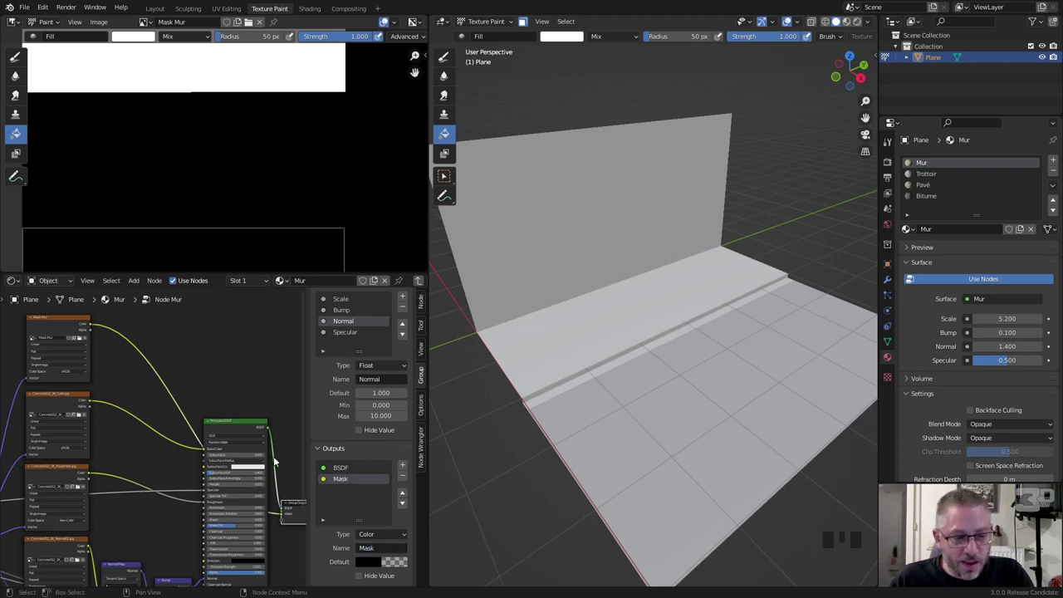
pyautogui.middleClick(285, 491)
pyautogui.press('Tab')
pyautogui.scroll(3)
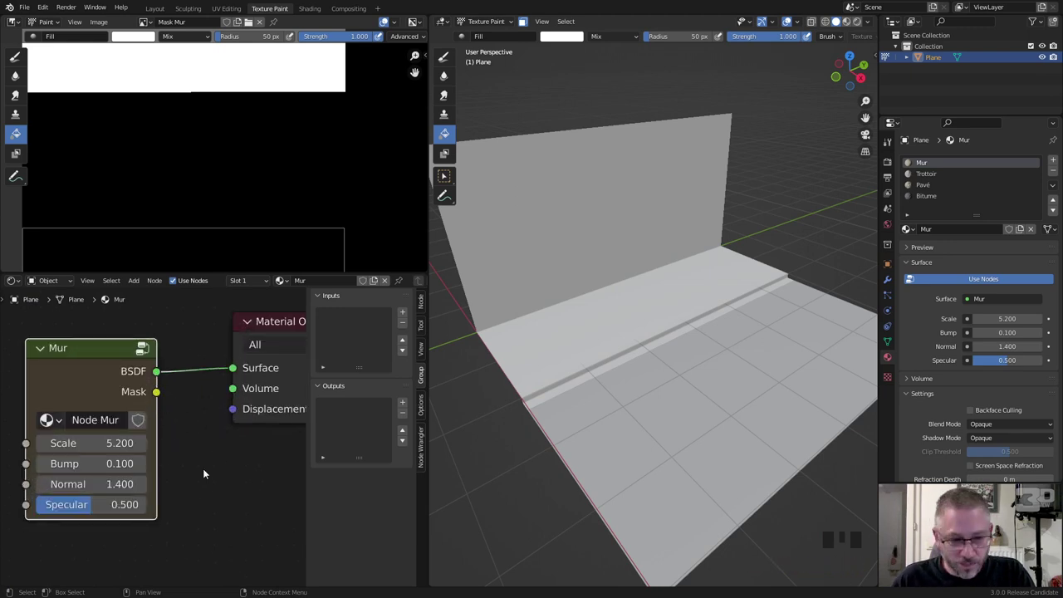
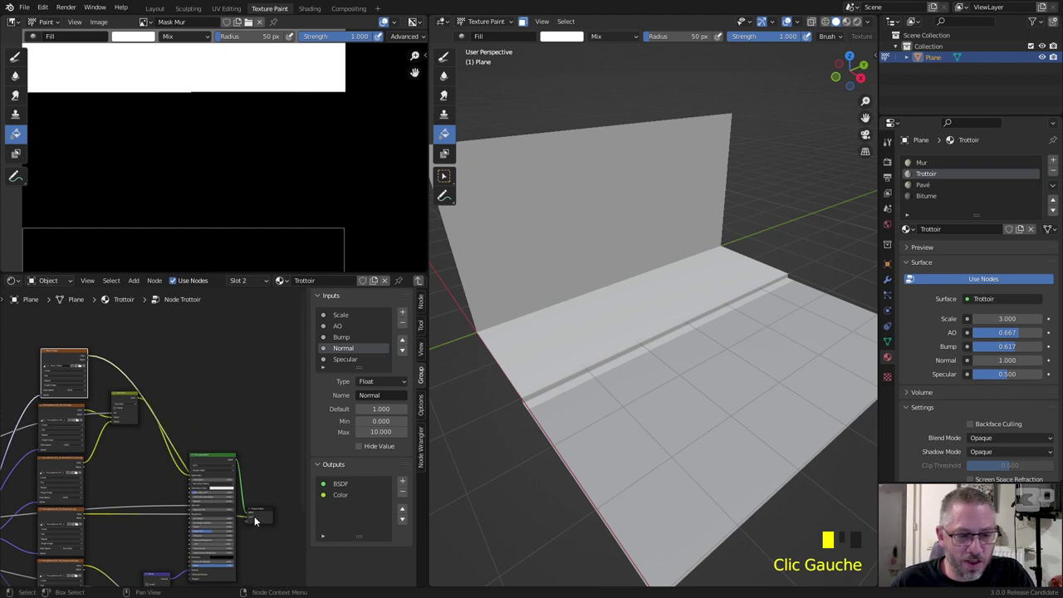
# - Rename the Trottoir group's Color output to Mask, exit the group and switch to the Pavé material
pyautogui.click(267, 514)
pyautogui.click(355, 495)
pyautogui.scroll(-3)
pyautogui.moveTo(380, 548); pyautogui.dragTo(355, 573)
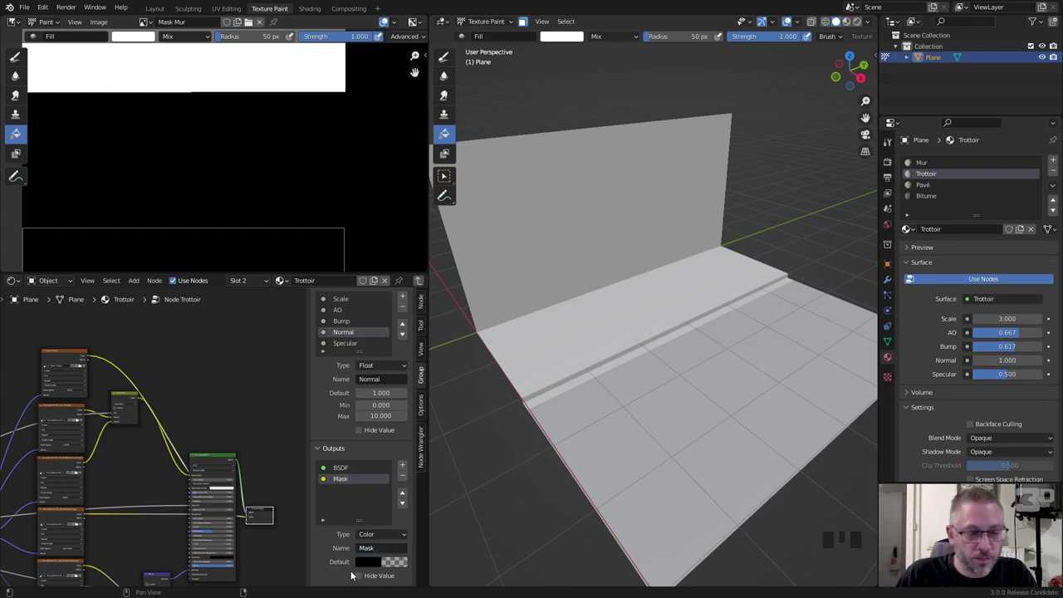
pyautogui.press('Tab')
pyautogui.click(928, 188)
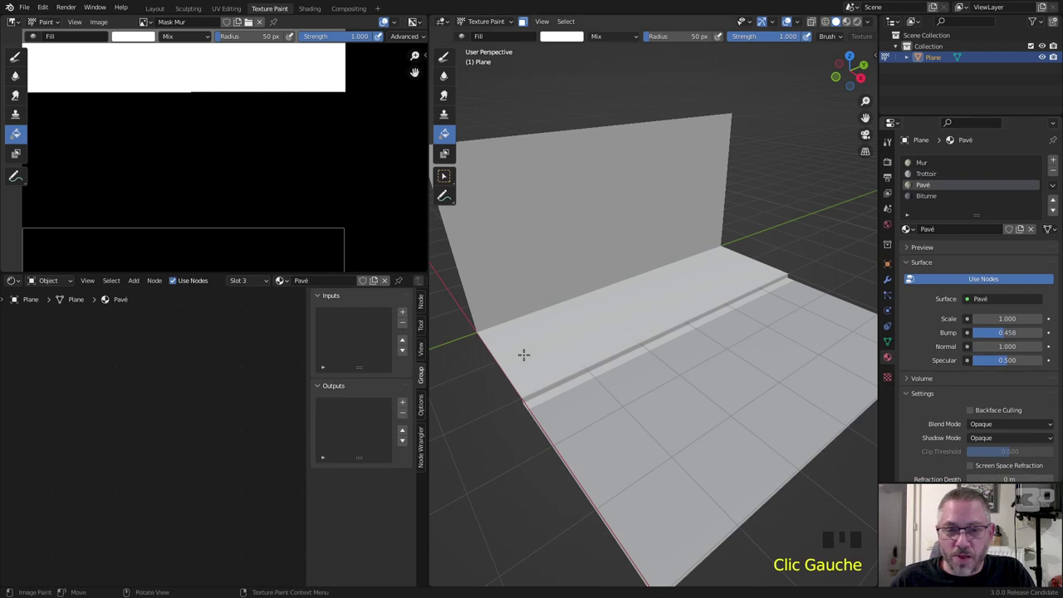
# - Enter the Node Pavé group and link the Mask Pavé image Color to the Group Output
pyautogui.press('KP_Subtract')
pyautogui.press('Home')
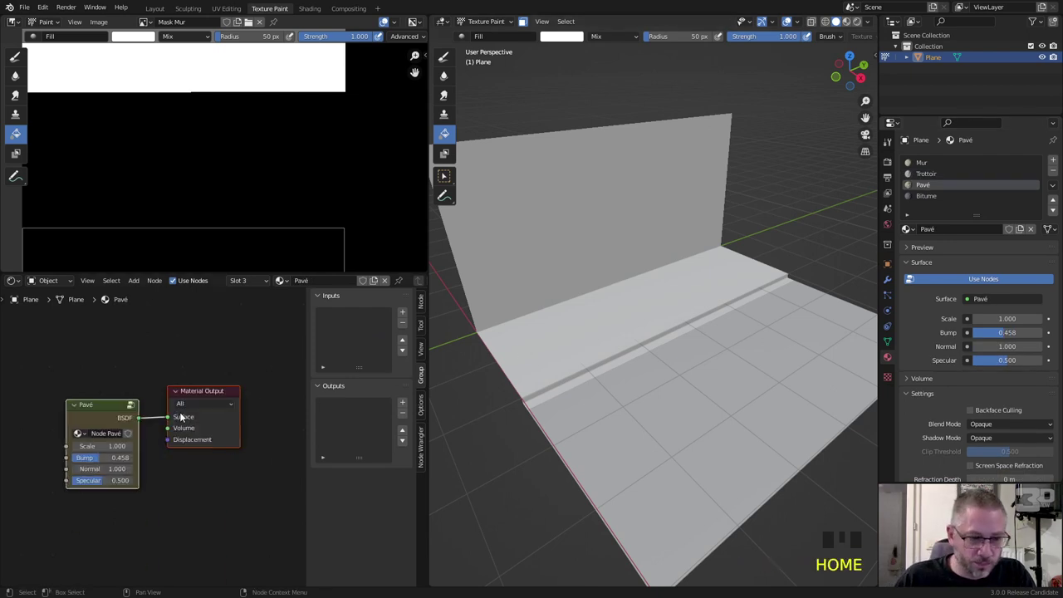
pyautogui.click(139, 405)
pyautogui.scroll(-3)
pyautogui.moveTo(244, 377); pyautogui.dragTo(100, 363)
pyautogui.scroll(-3)
pyautogui.moveTo(76, 373); pyautogui.dragTo(346, 504)
# - Rename the Pavé group's new output to Mask and exit the group
pyautogui.click(348, 499)
pyautogui.moveTo(382, 560); pyautogui.dragTo(383, 561)
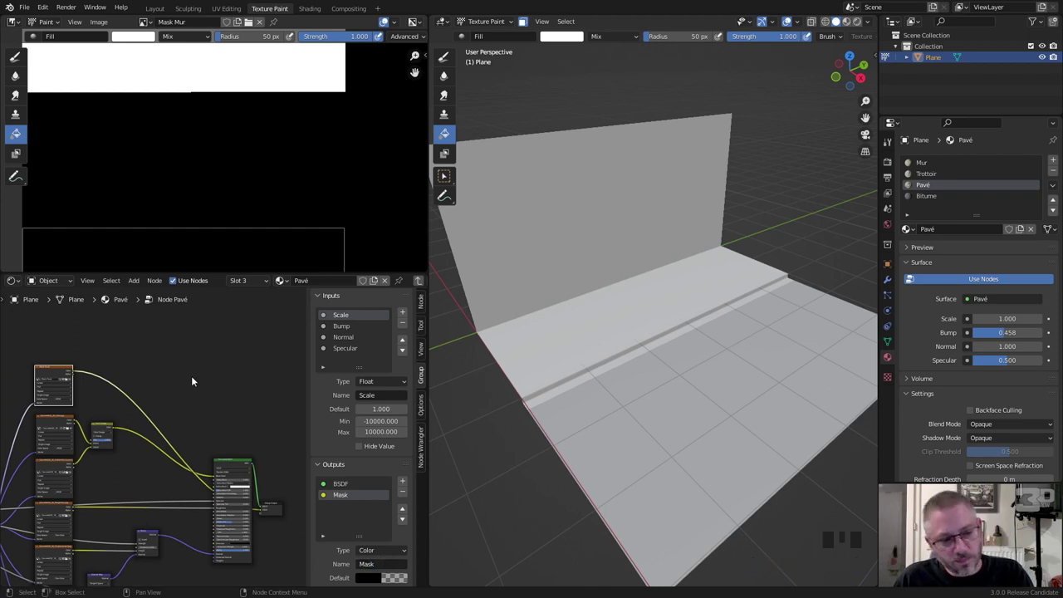
pyautogui.click(197, 378)
pyautogui.press('Tab')
# - Switch to Bitume, enter its group and connect the Mask Bitume image to the Group Output
pyautogui.click(936, 196)
pyautogui.scroll(3)
pyautogui.press('Tab')
pyautogui.scroll(-3)
pyautogui.moveTo(237, 341); pyautogui.dragTo(116, 315)
pyautogui.moveTo(115, 315); pyautogui.dragTo(301, 454)
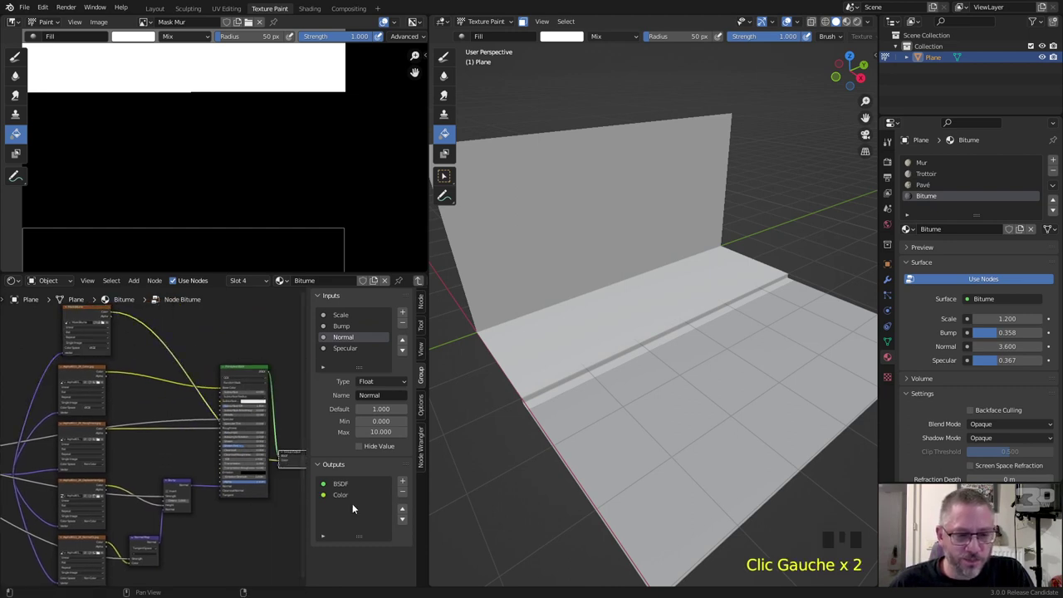
# - Rename the Bitume group's Color output to Mask and exit to the top-level node tree
pyautogui.click(349, 500)
pyautogui.moveTo(382, 567); pyautogui.dragTo(372, 566)
pyautogui.click(237, 523)
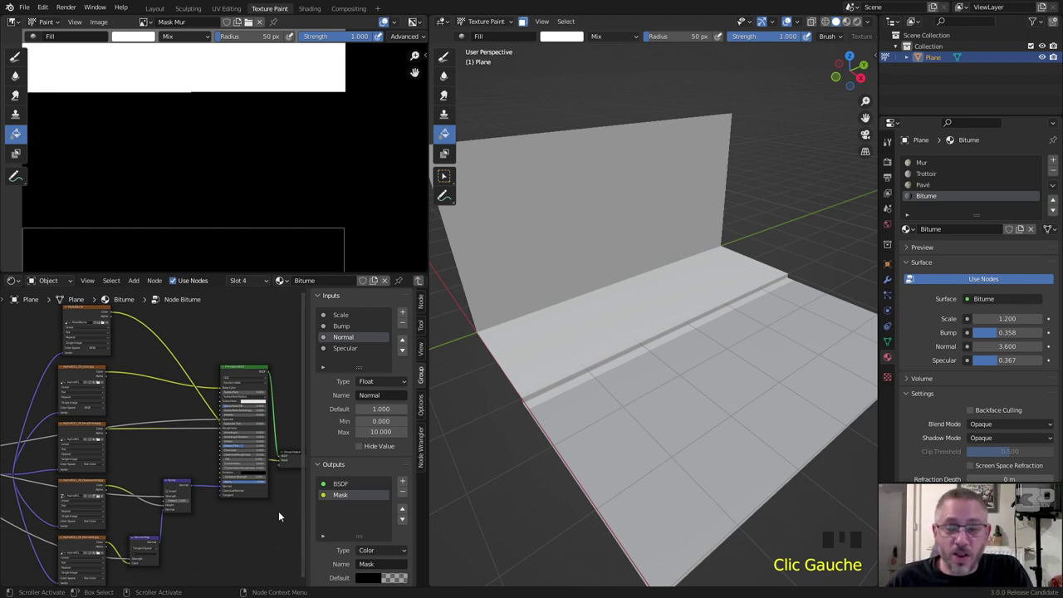
pyautogui.press('Tab')
pyautogui.scroll(3)
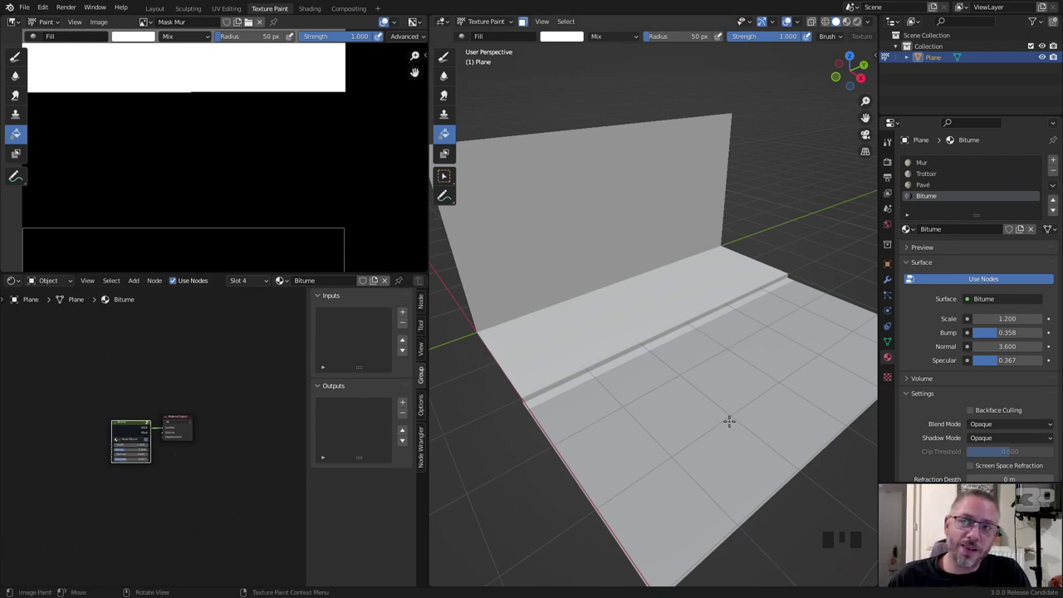